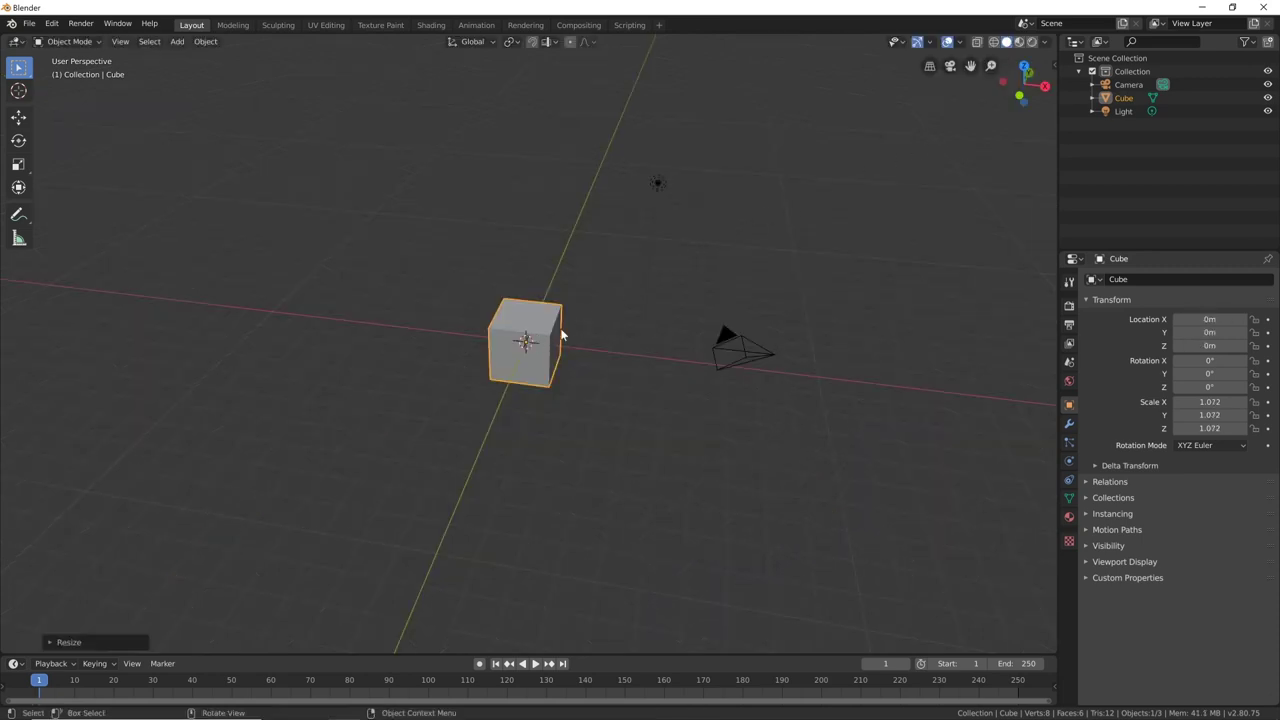
# Step: Scale the default cube up and stretch it into a tall pillar shape
pyautogui.press('s')
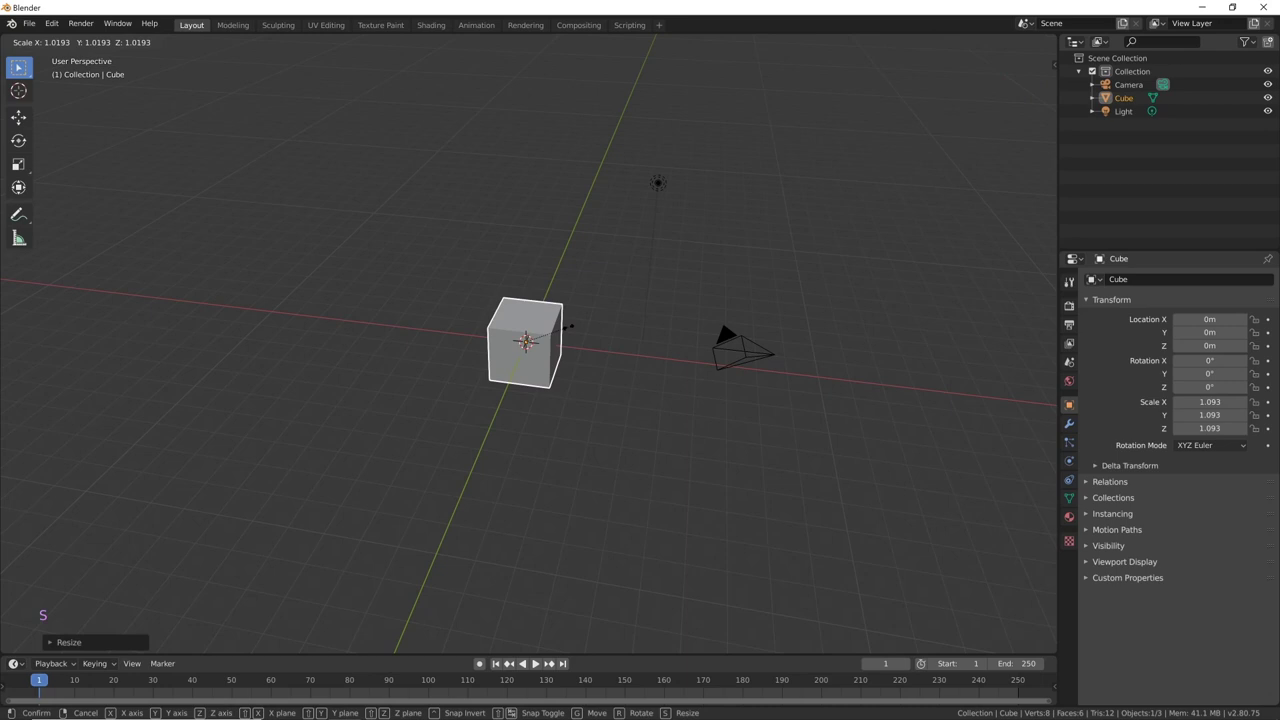
pyautogui.middleClick(674, 304)
pyautogui.press('s')
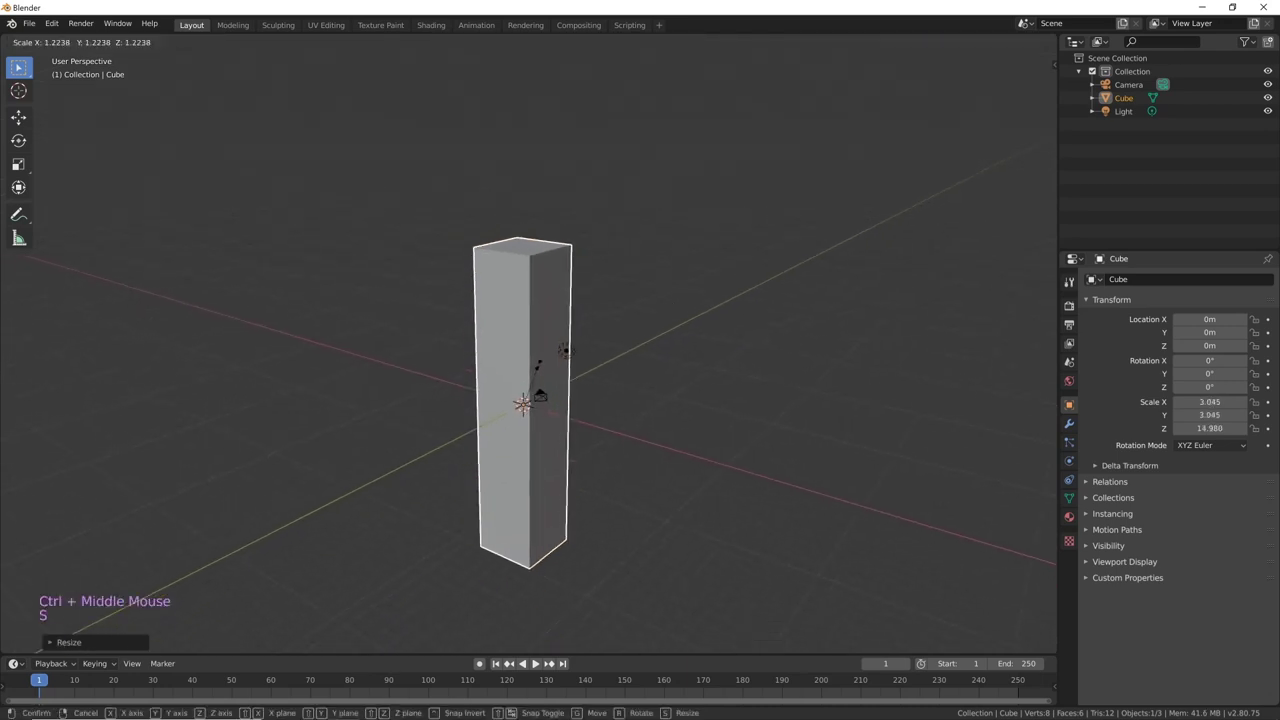
pyautogui.press('s')
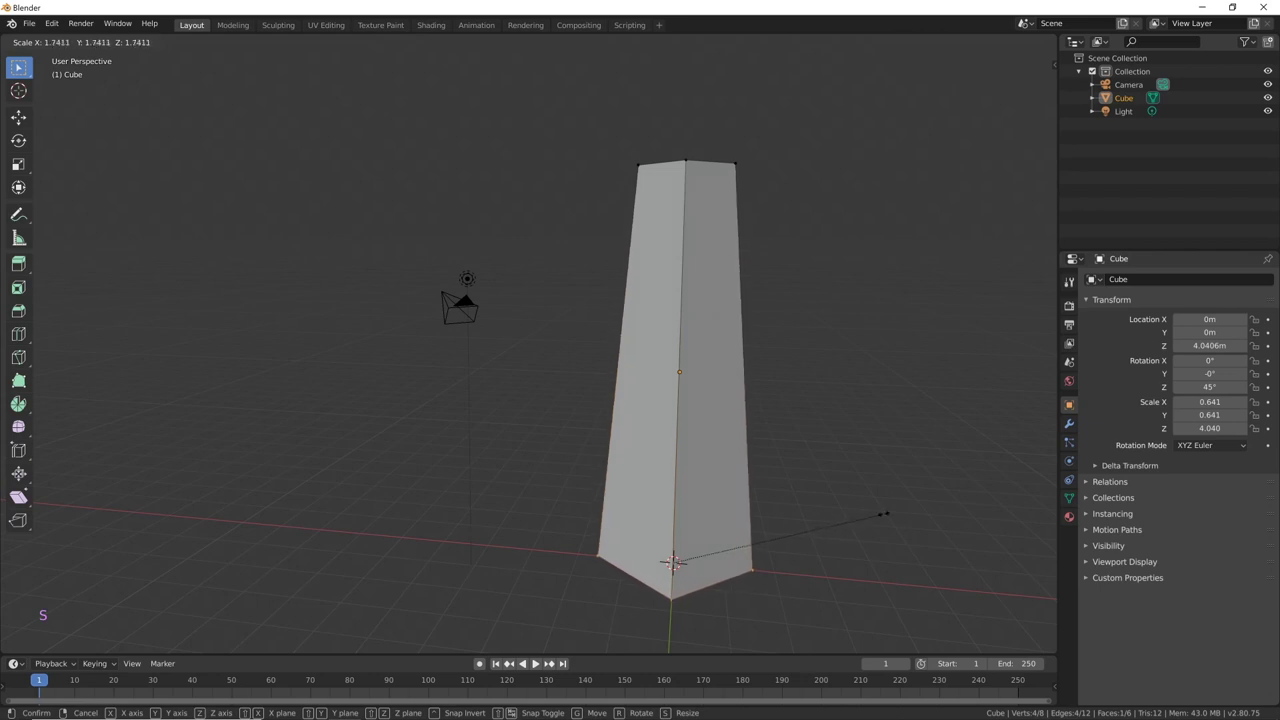
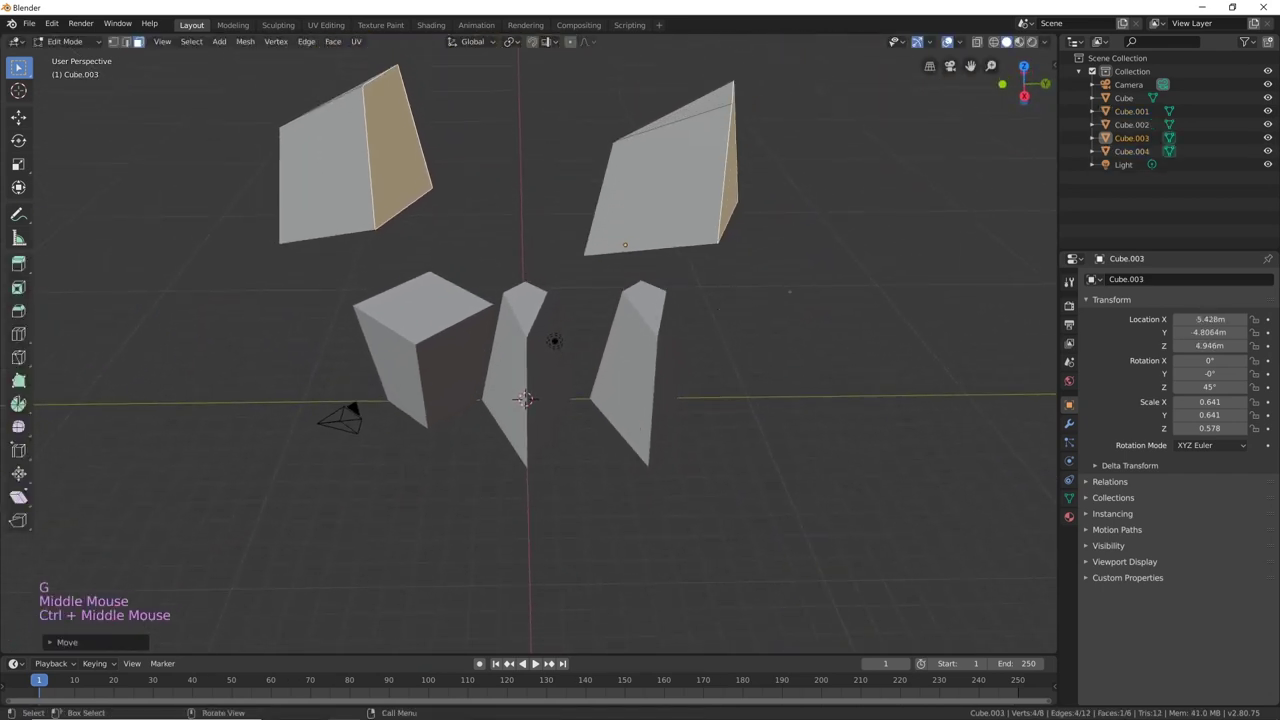
pyautogui.press('Tab')
# Step: Scale the cylinder and sphere into a column standing on an enlarged sphere base
pyautogui.middleClick(799, 296)
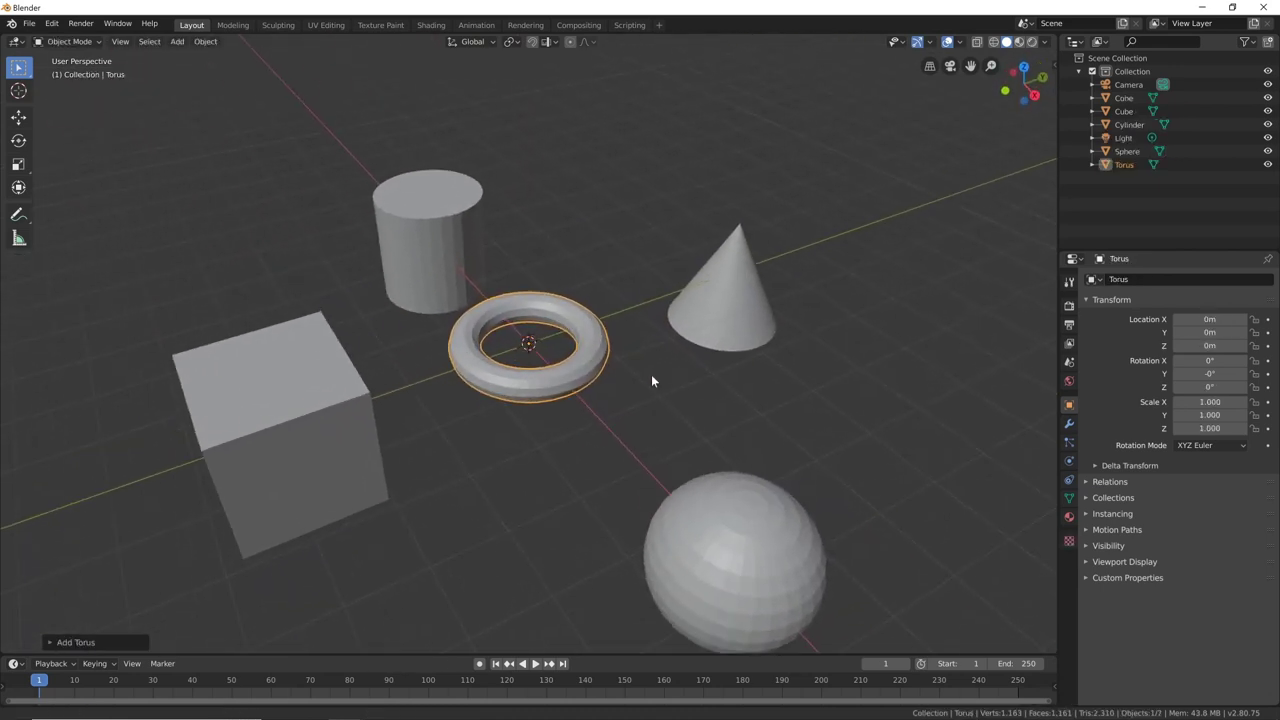
pyautogui.press('s')
pyautogui.middleClick(691, 458)
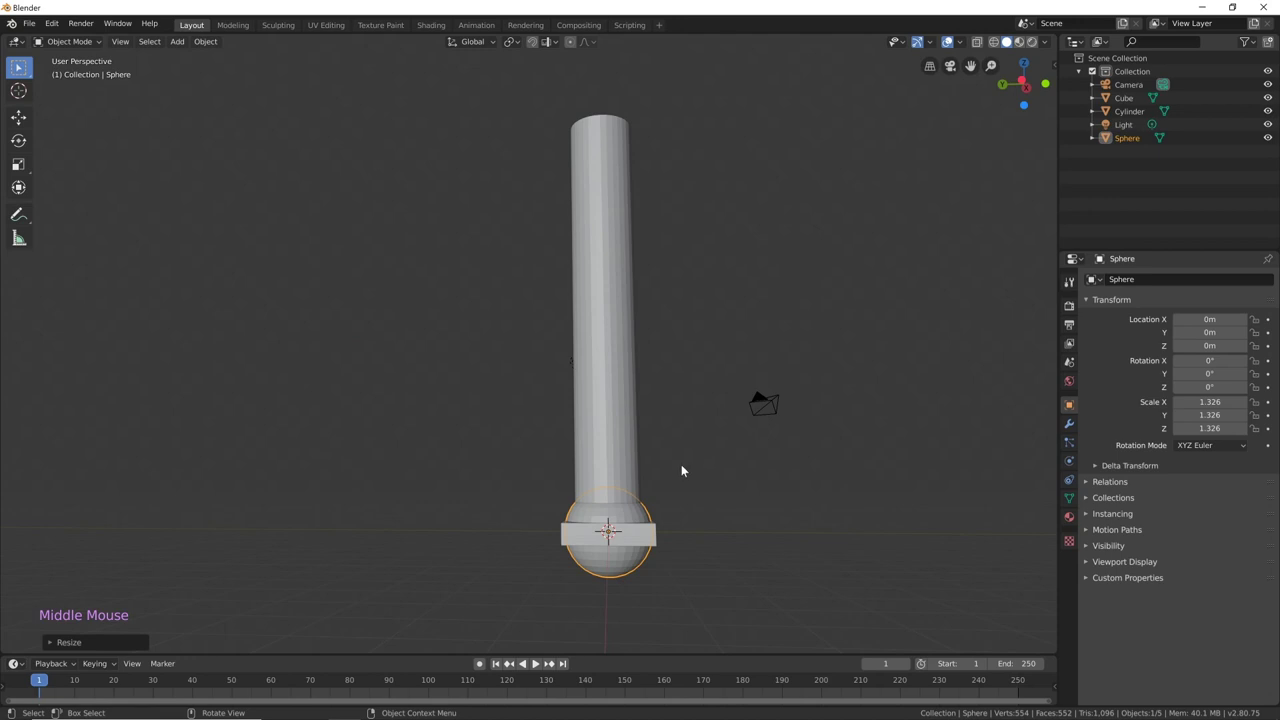
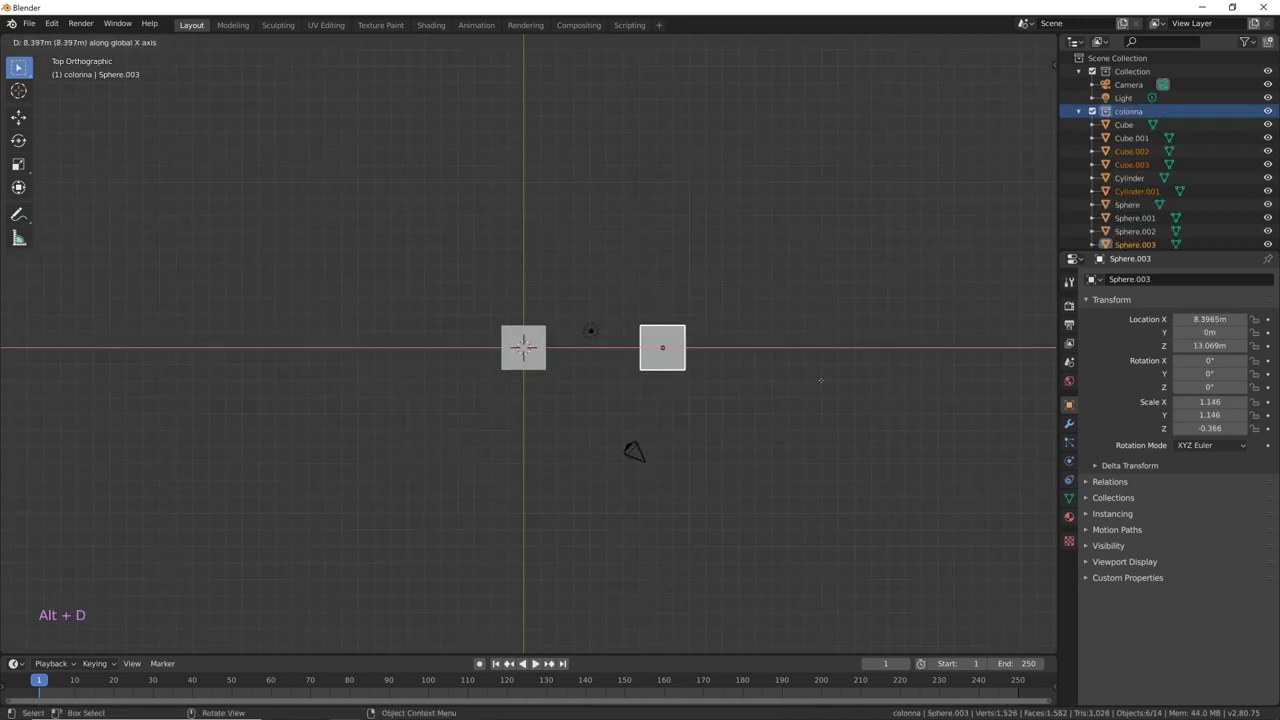
# Step: Duplicate the column along the X axis to extend the rows of columns
pyautogui.press('alt+d')
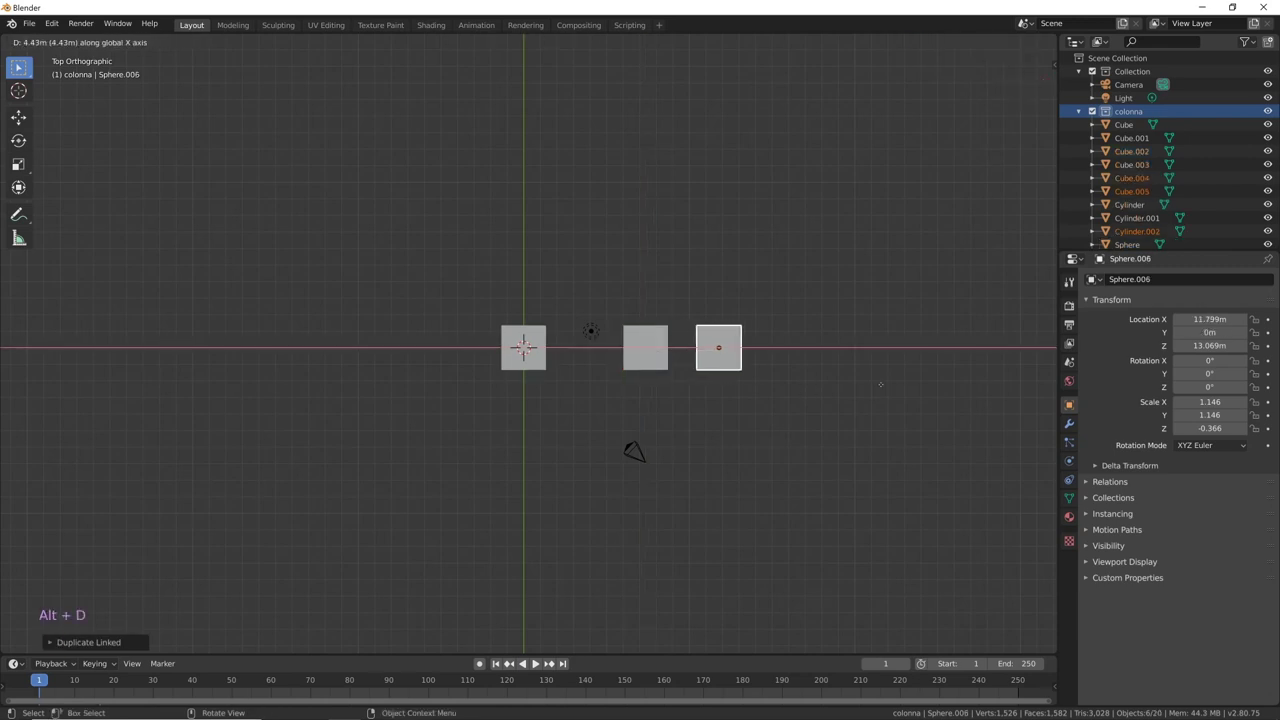
pyautogui.press('x')
pyautogui.middleClick(681, 476)
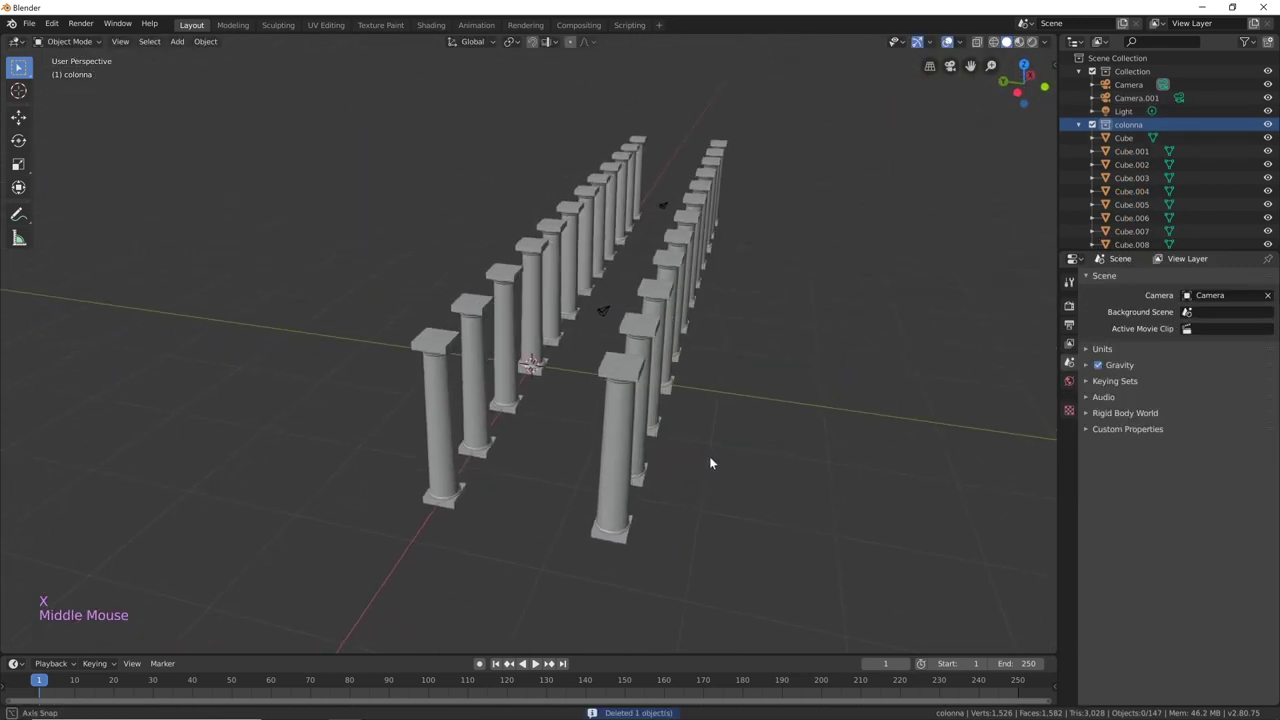
pyautogui.middleClick(723, 445)
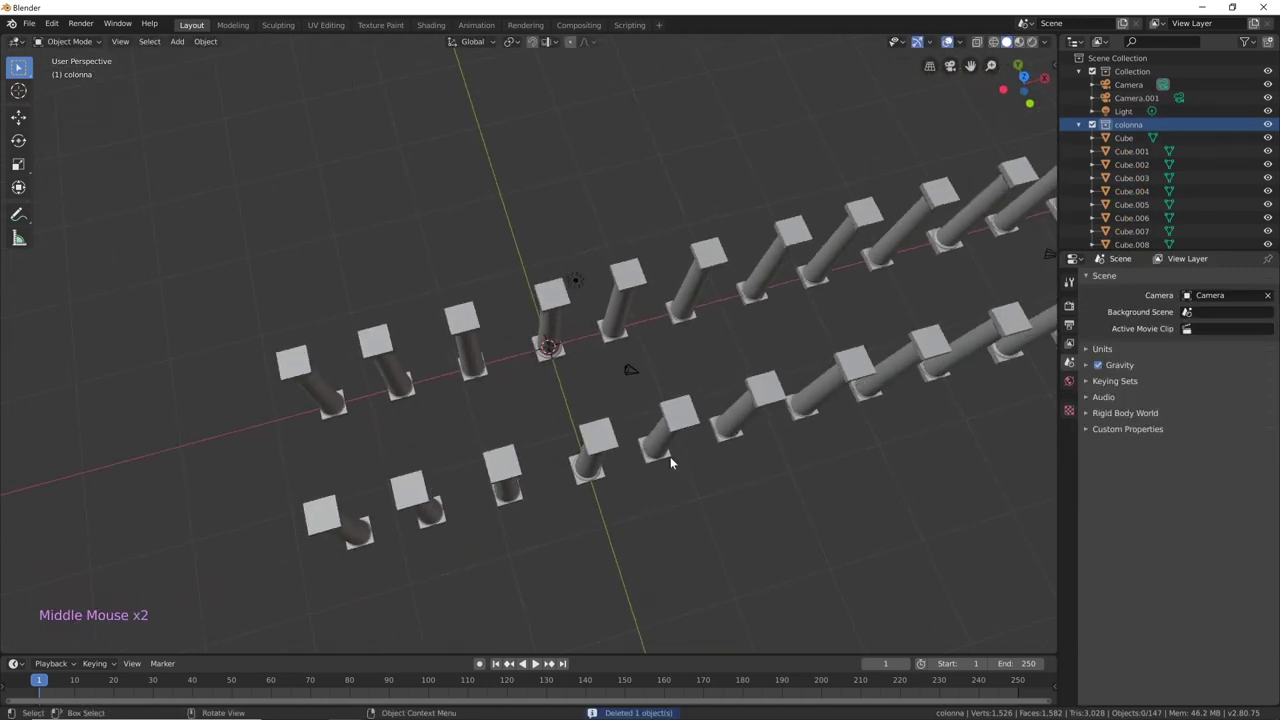
# Step: Orbit around the vaulted colonnade to inspect the Cycles path-traced preview
pyautogui.middleClick(763, 254)
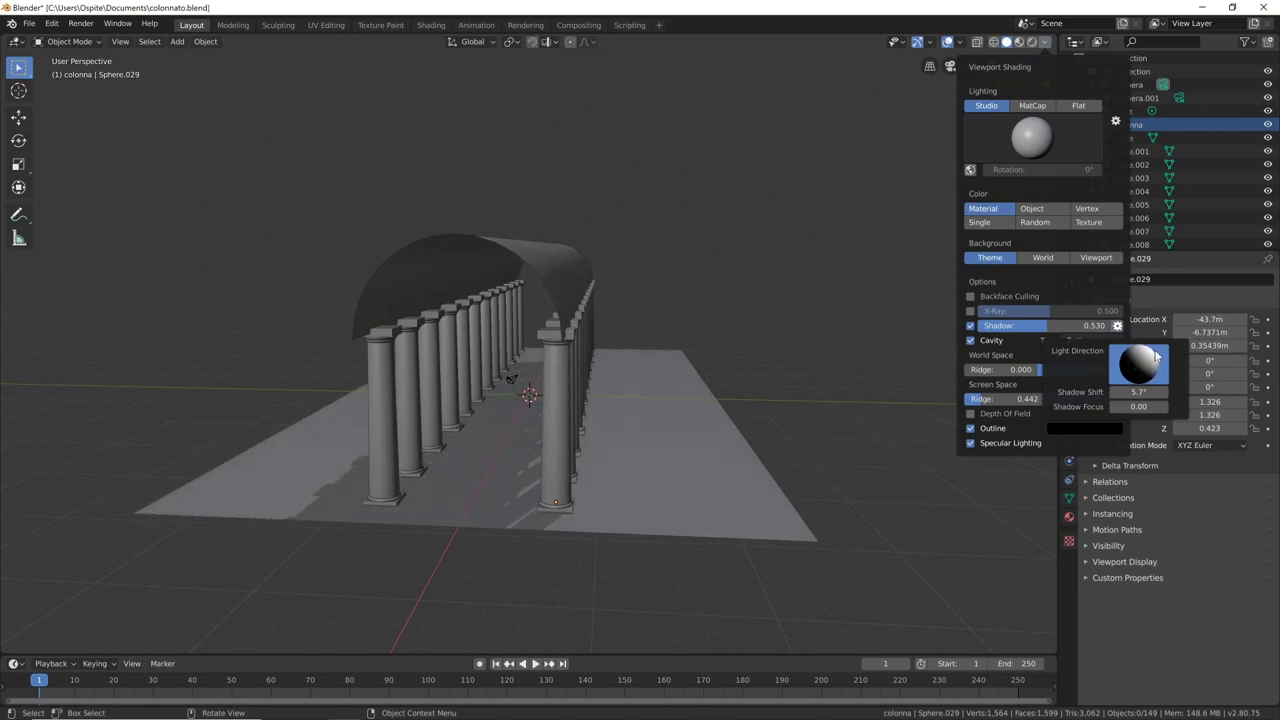
pyautogui.middleClick(764, 369)
pyautogui.middleClick(780, 367)
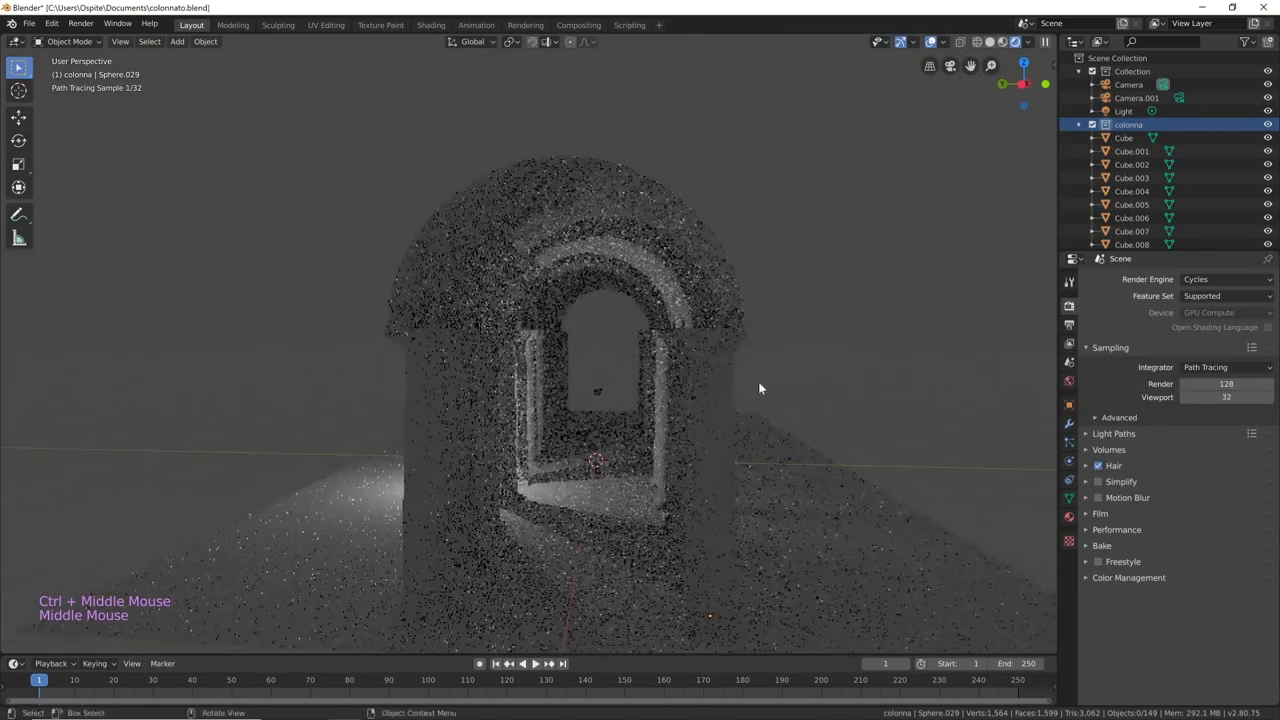
pyautogui.middleClick(748, 391)
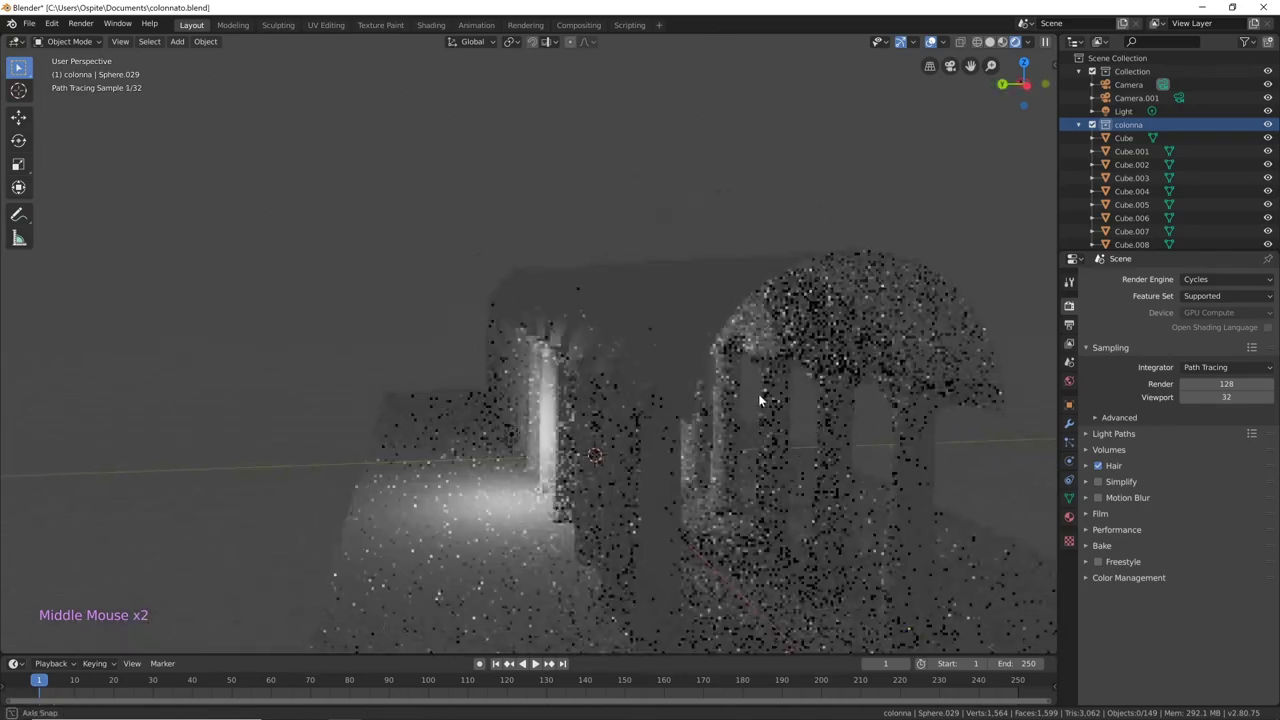
# Step: Move the point light along X to sit among the columns inside the colonnade
pyautogui.click(723, 409)
pyautogui.middleClick(723, 409)
pyautogui.press('g')
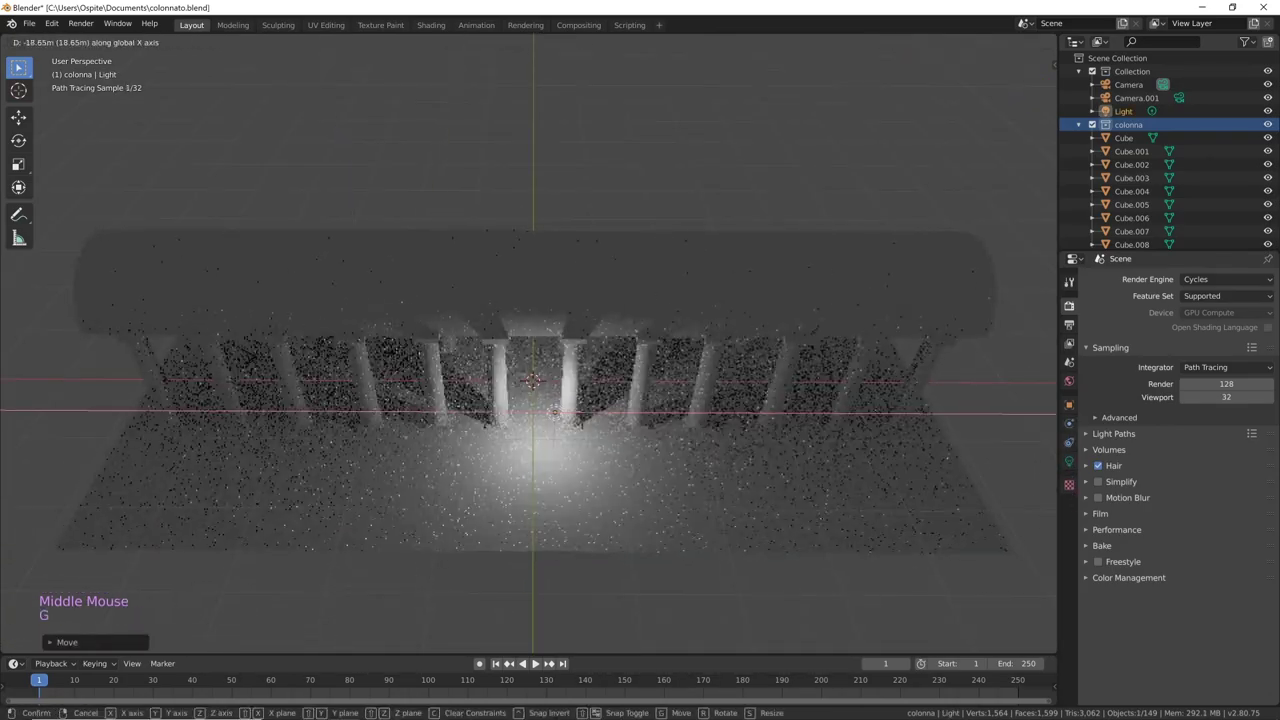
pyautogui.middleClick(709, 349)
pyautogui.middleClick(672, 365)
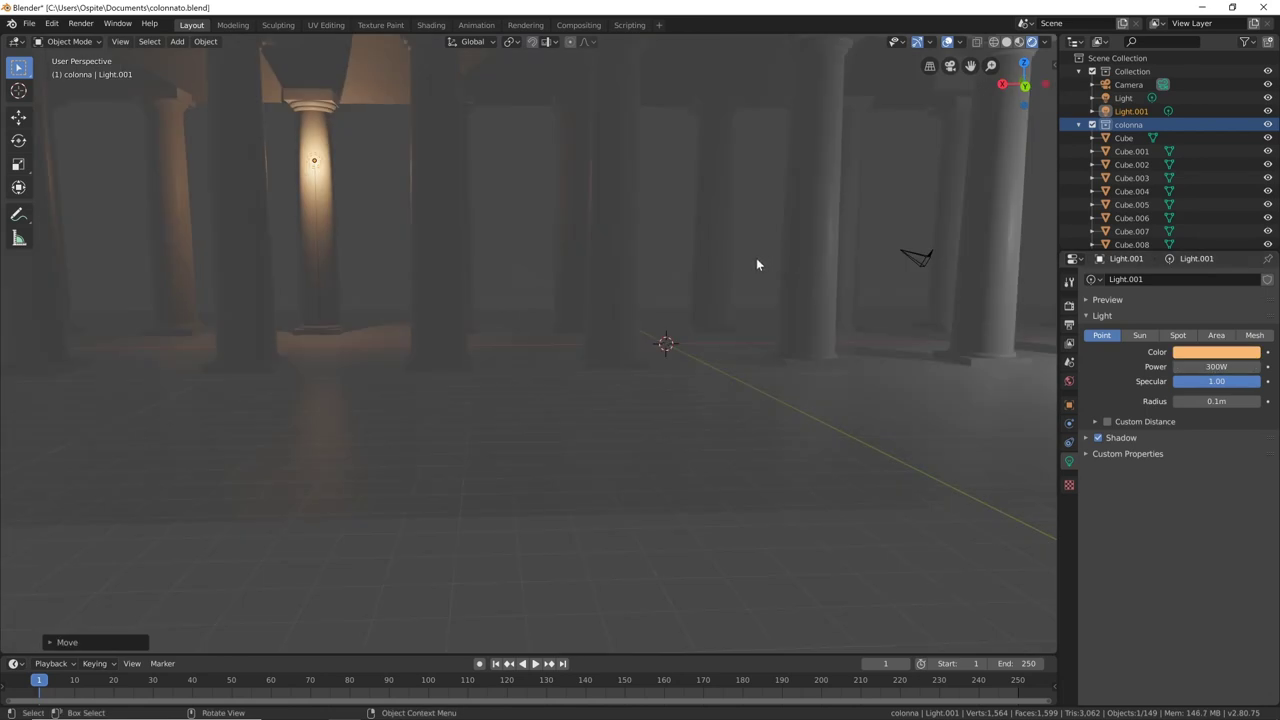
# Step: Duplicate the warm 300 W point light twice to the next columns
pyautogui.press('shift+d')
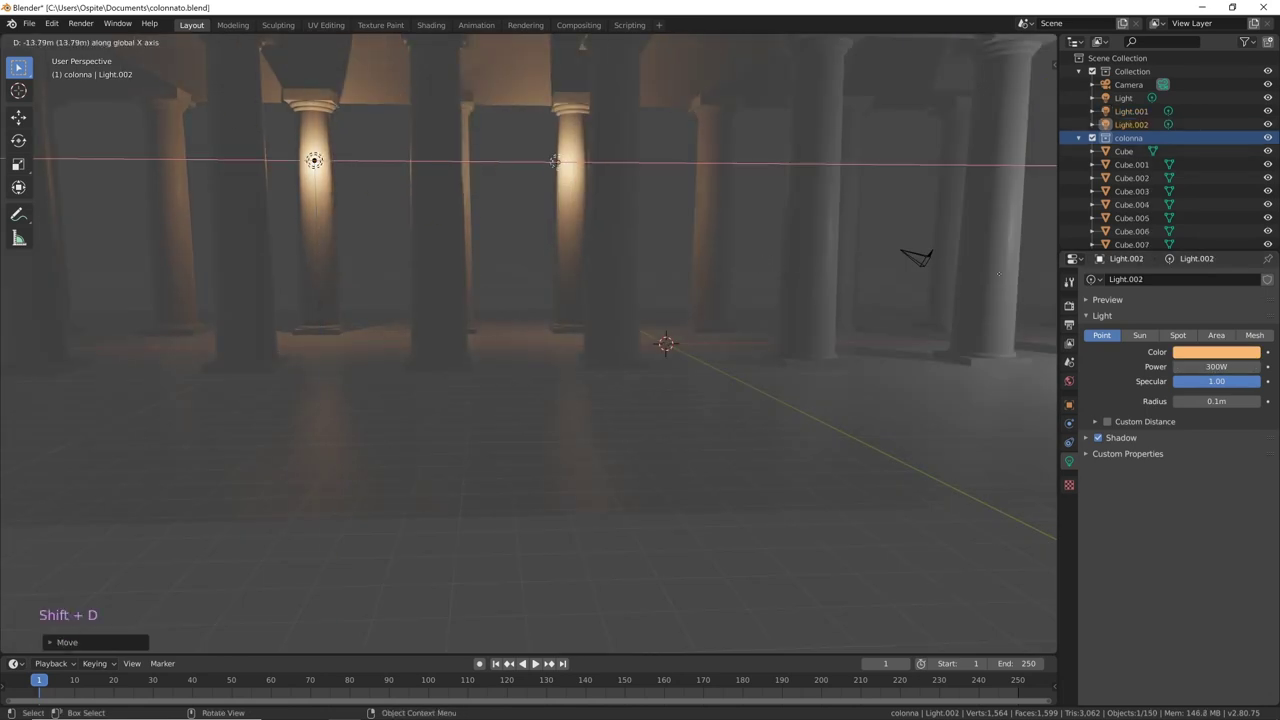
pyautogui.press('shift+d')
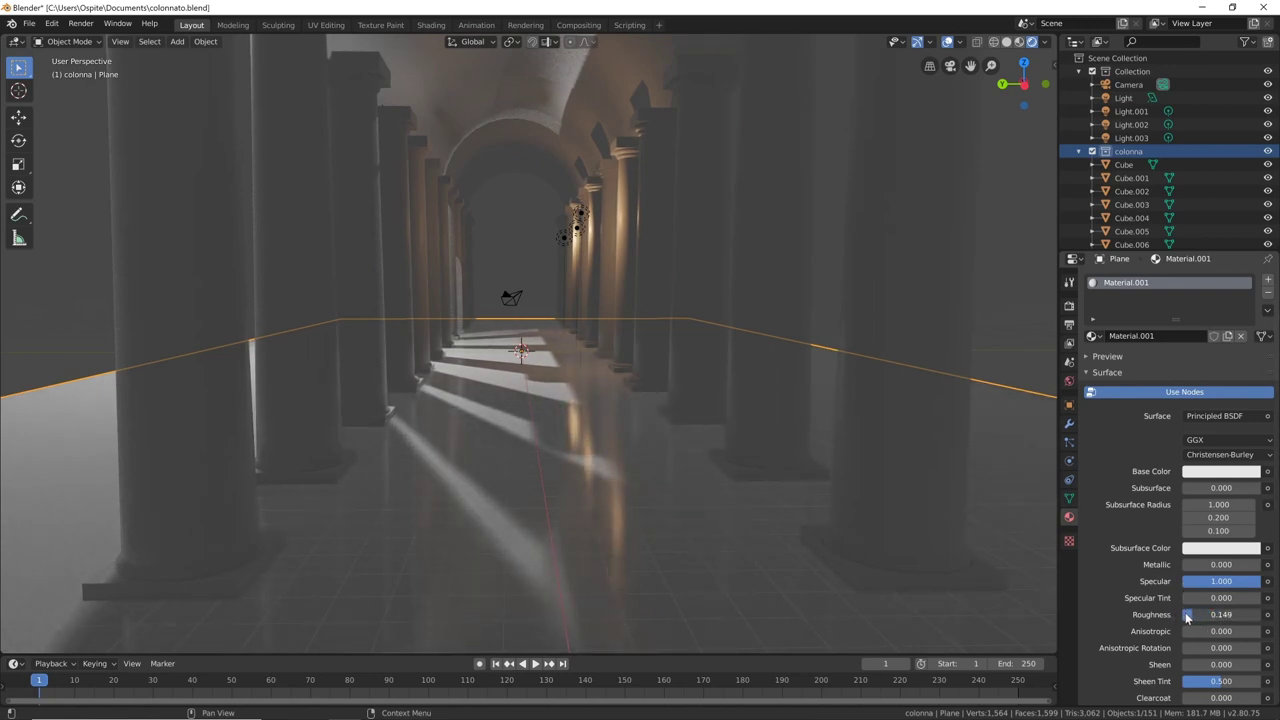
pyautogui.middleClick(829, 502)
pyautogui.press('Tab')
# Step: Extrude the inset top face downward to sink a square recess into the block
pyautogui.middleClick(765, 379)
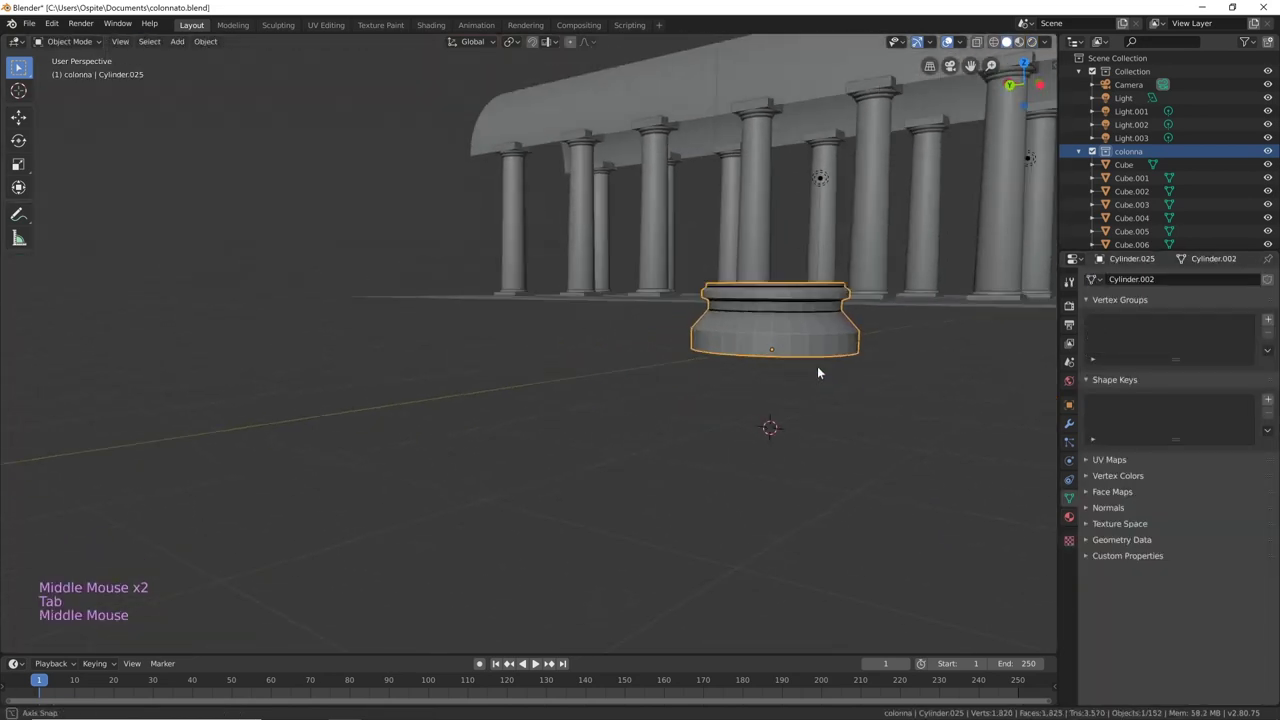
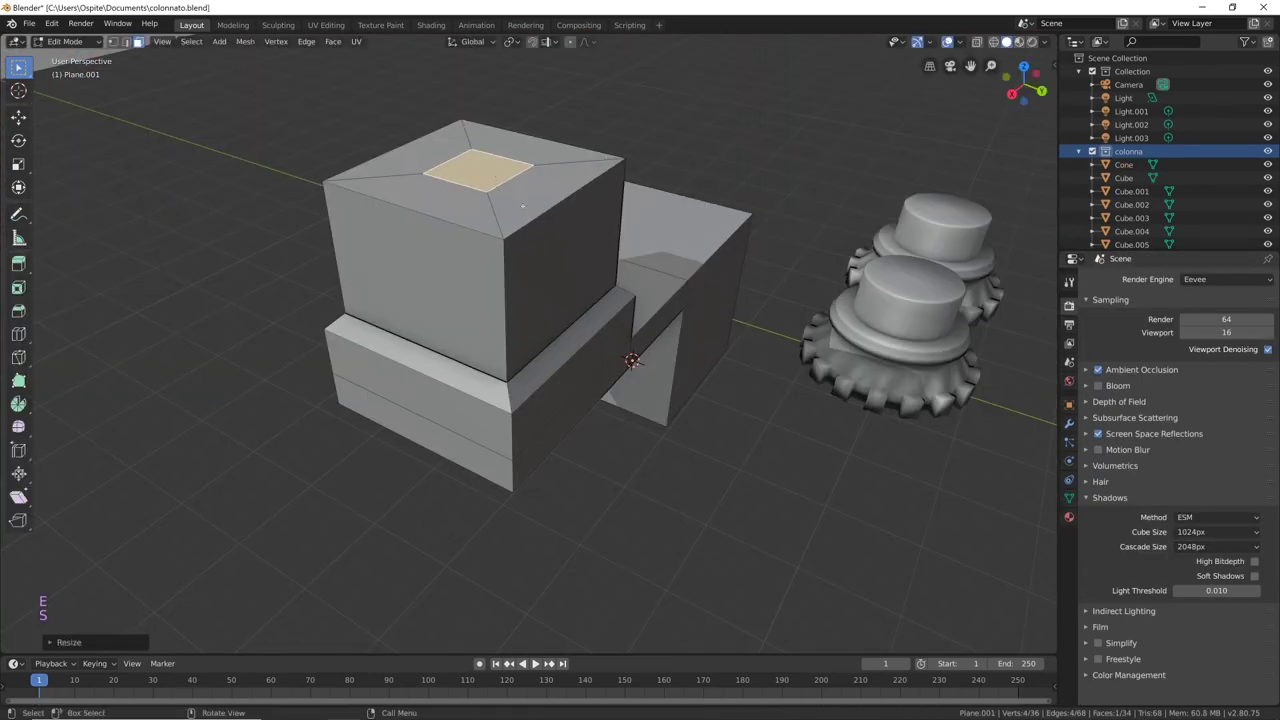
pyautogui.press('e')
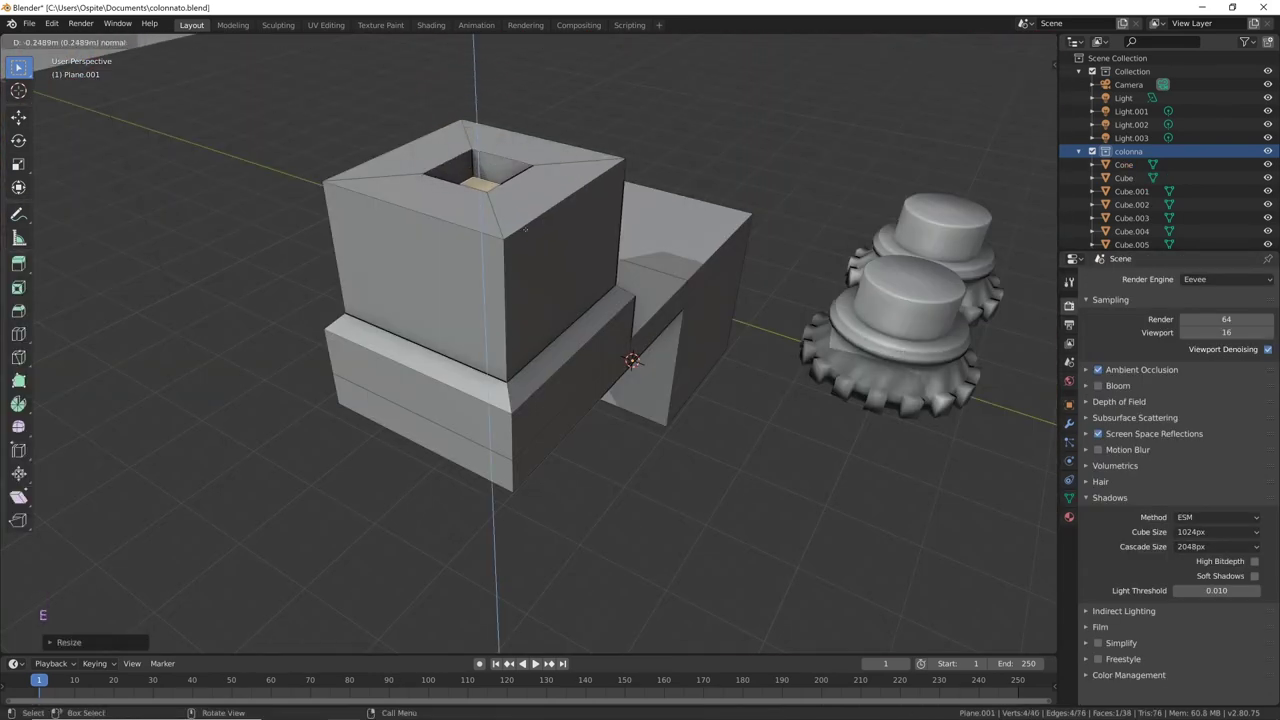
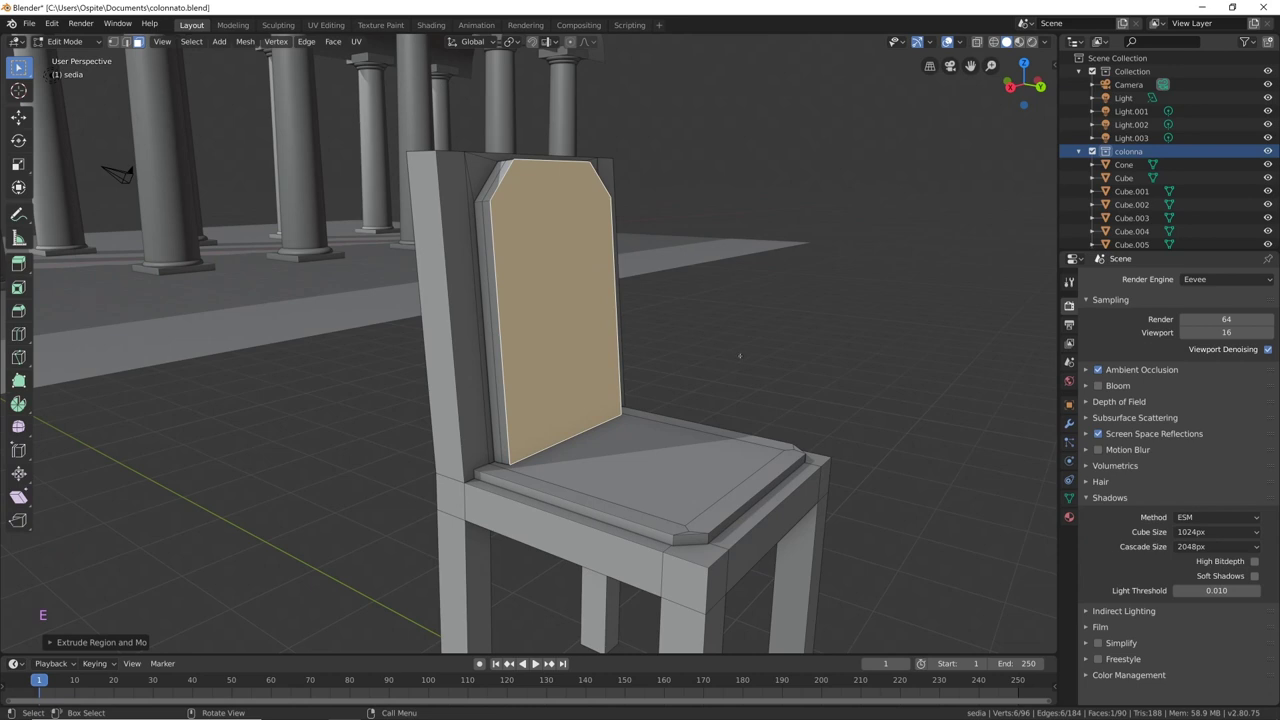
# Step: Scale the chair (sedia) and place two linked copies of it along X
pyautogui.press('s')
pyautogui.press('alt+d')
pyautogui.press('alt+d')
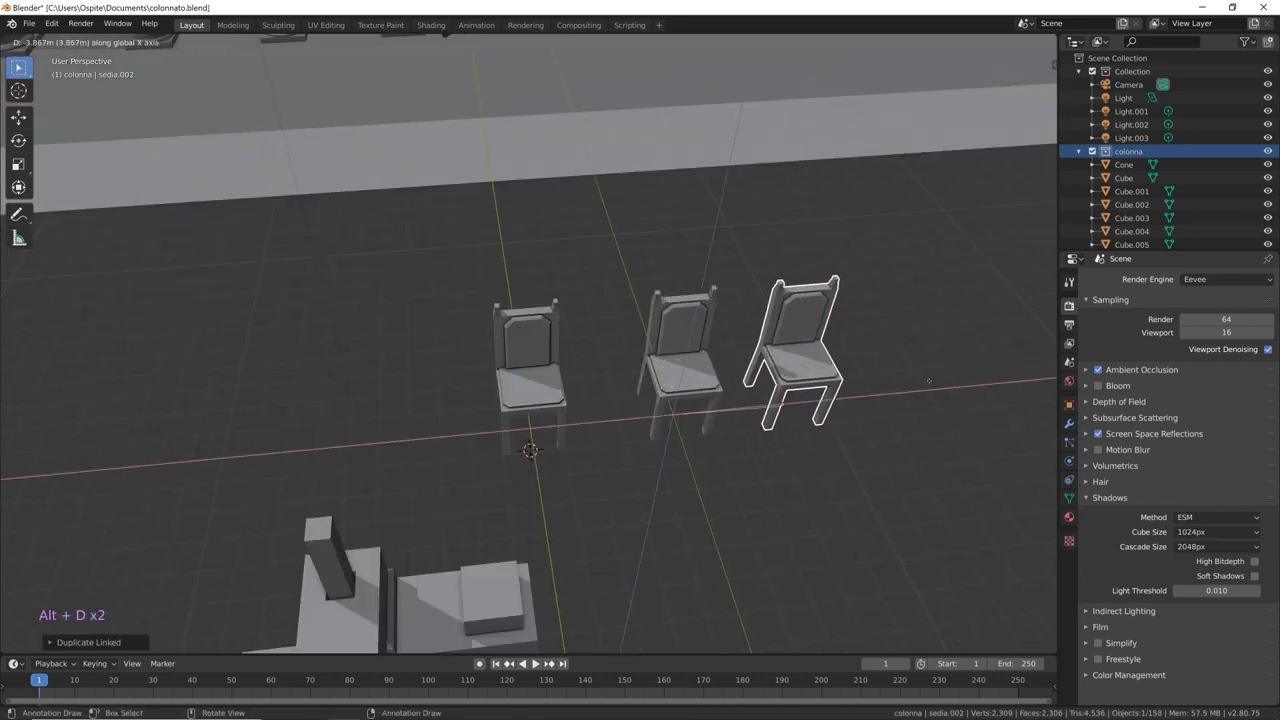